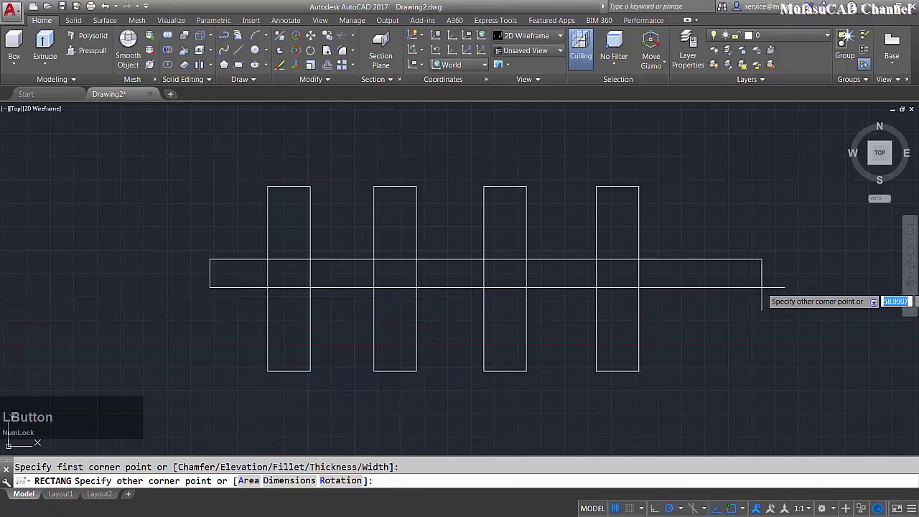
- Start the HATCH command to begin solid-filling the rectangles
type("hatc")
key("space")
- Fill the four vertical bars with solid yellow, red, green and blue hatches
left_click(339, 58)
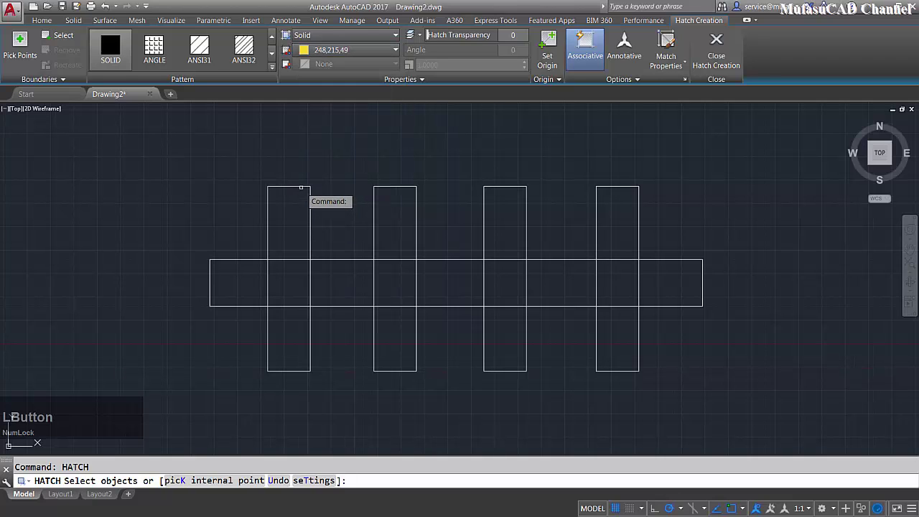
key("space")
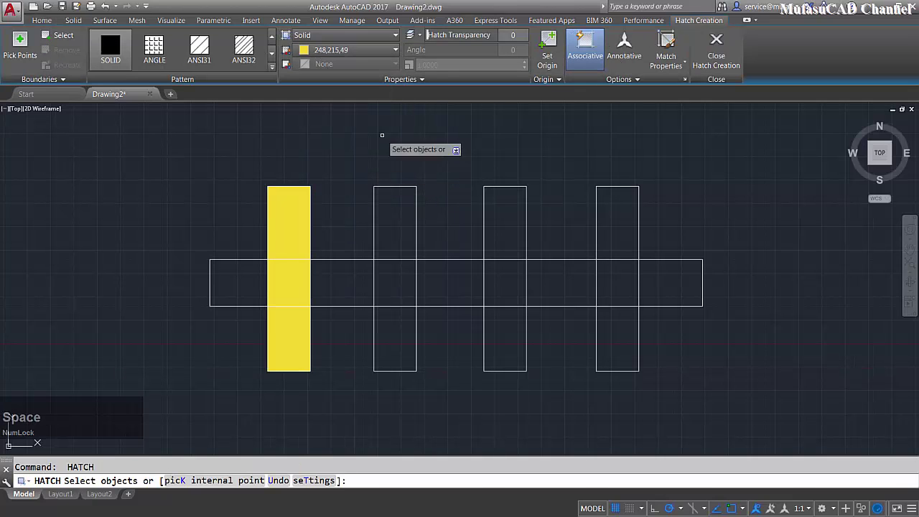
left_click(356, 49)
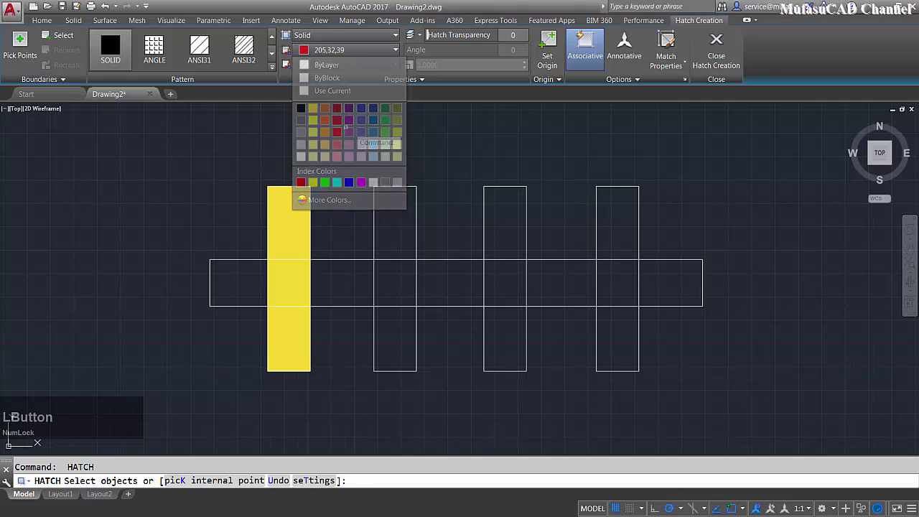
key("space")
left_click(347, 55)
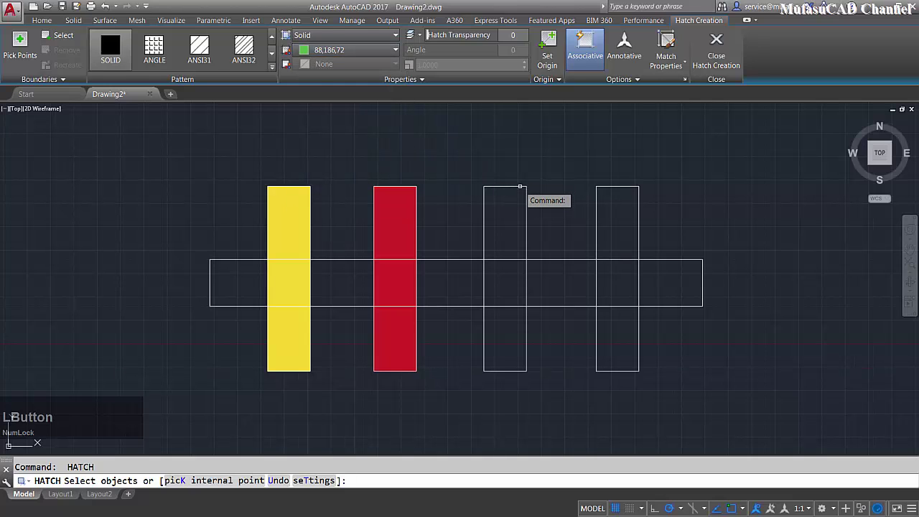
key("space")
left_click(338, 50)
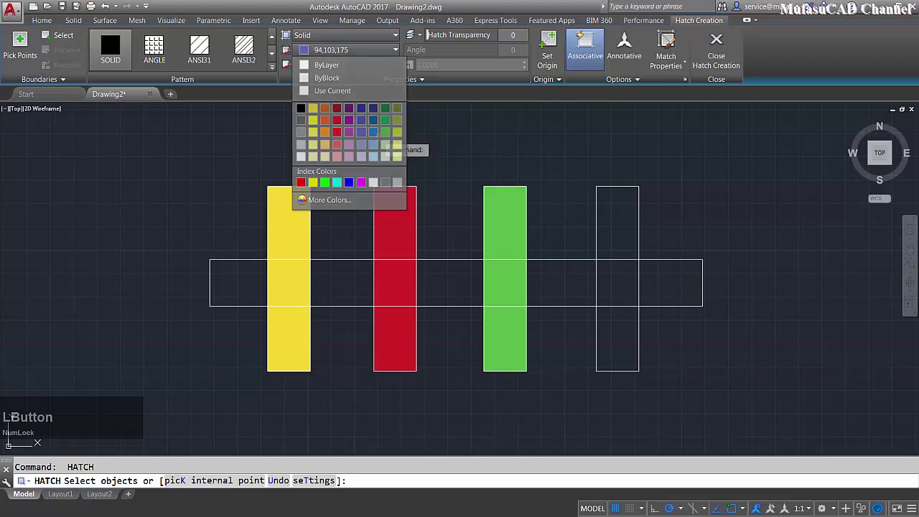
key("space")
- Choose orange as the hatch colour for the horizontal bar
left_click(344, 56)
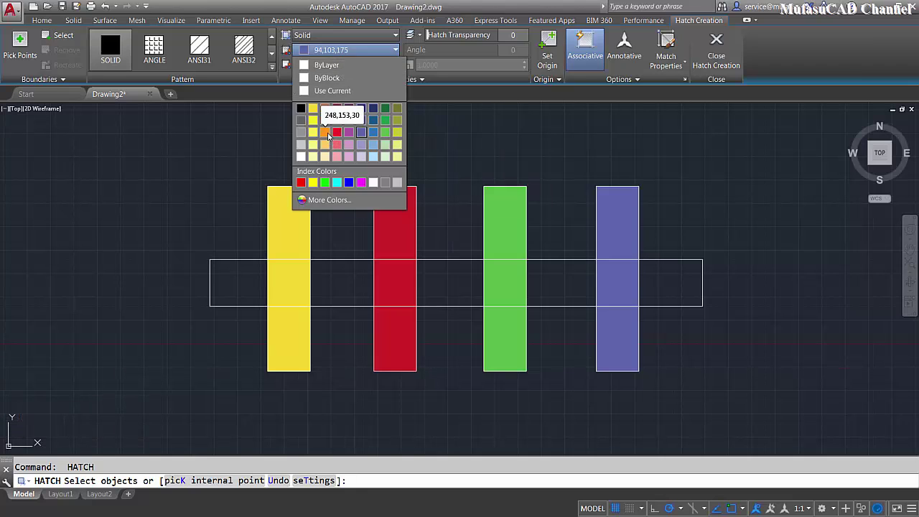
left_click(330, 138)
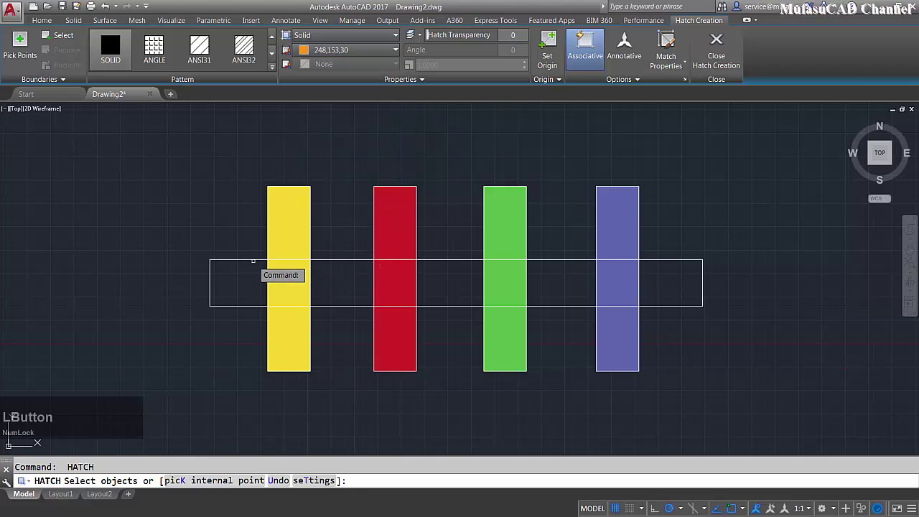
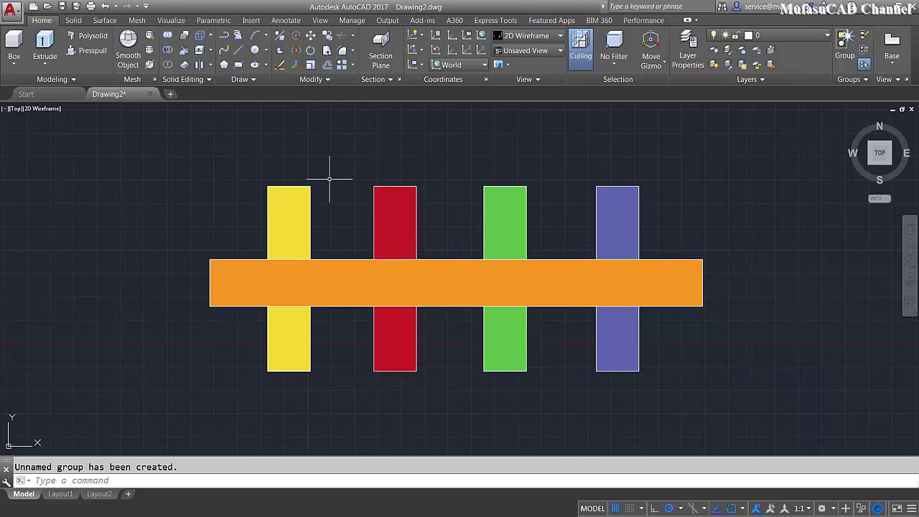
- Start the DRAWORDER command, retrying after a mistyped alias
type("dwa")
type("r")
key("Escape")
type("draw")
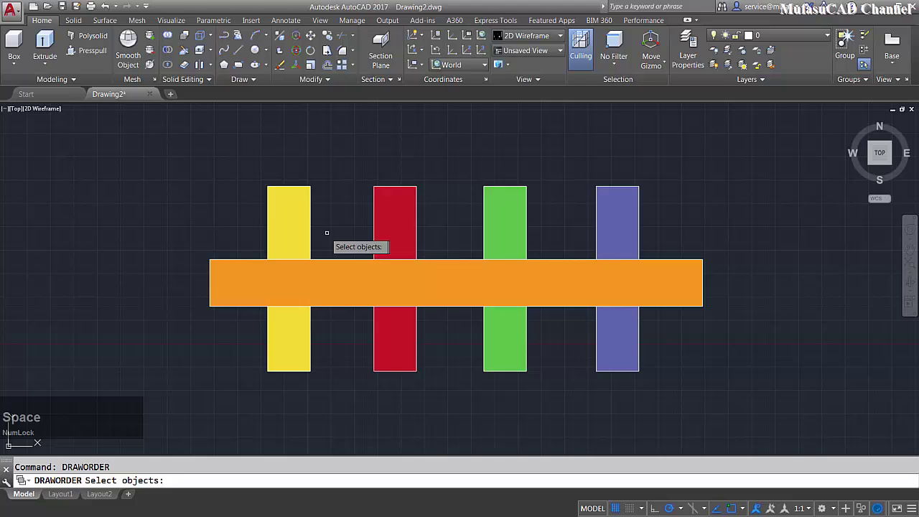
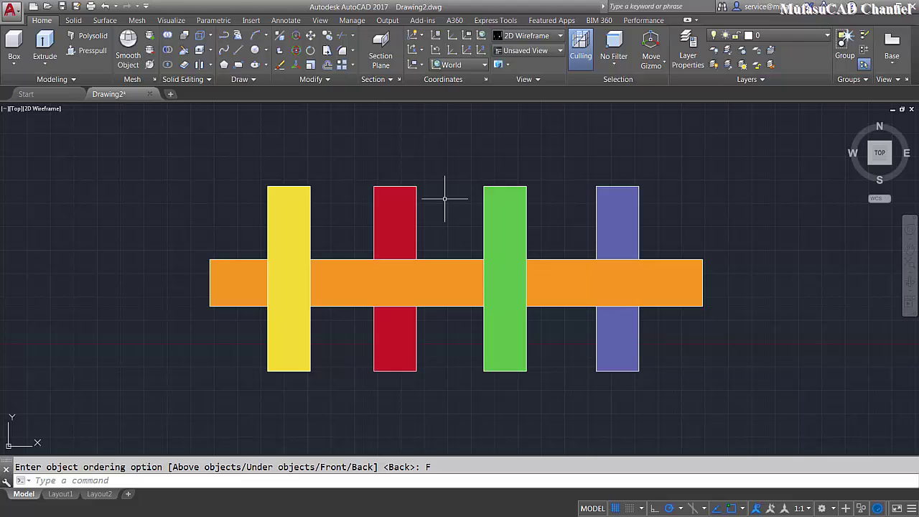
- Via DRAWORDER, bring the red bar in front of orange and send green behind it
type("d")
type("raw")
key("space")
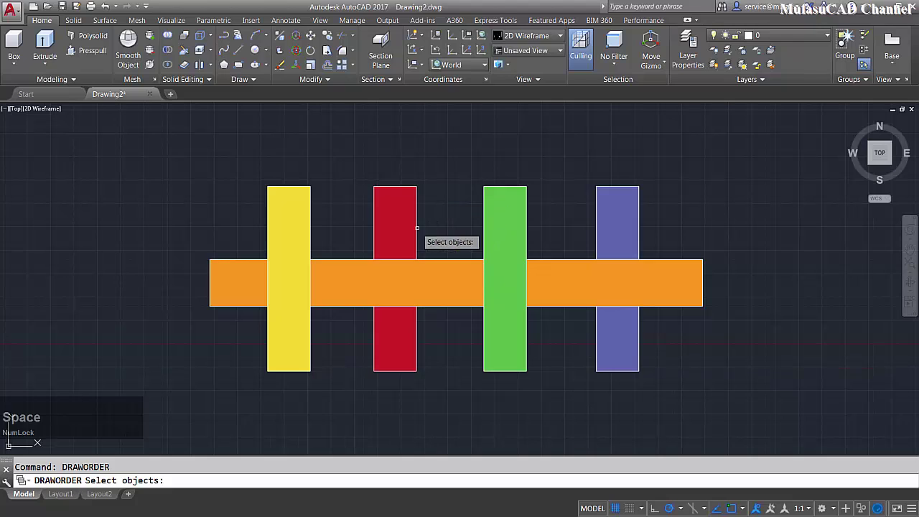
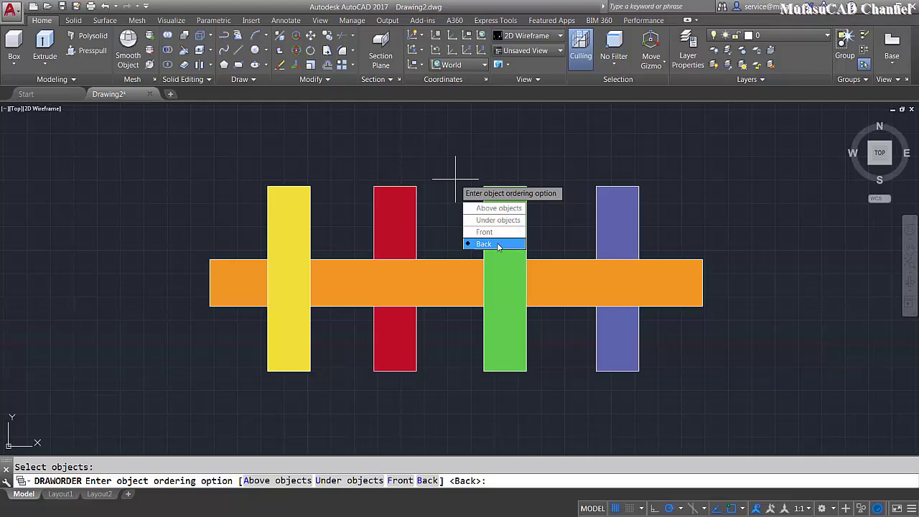
left_click(490, 235)
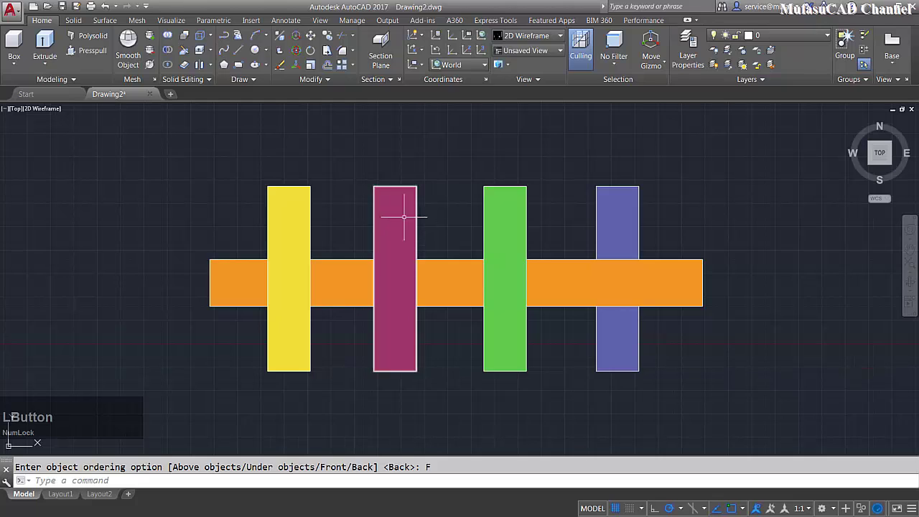
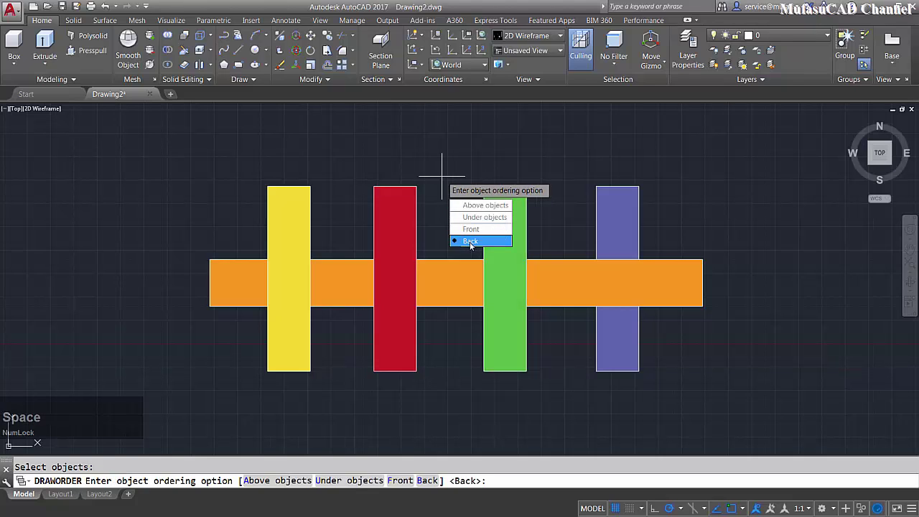
left_click(480, 244)
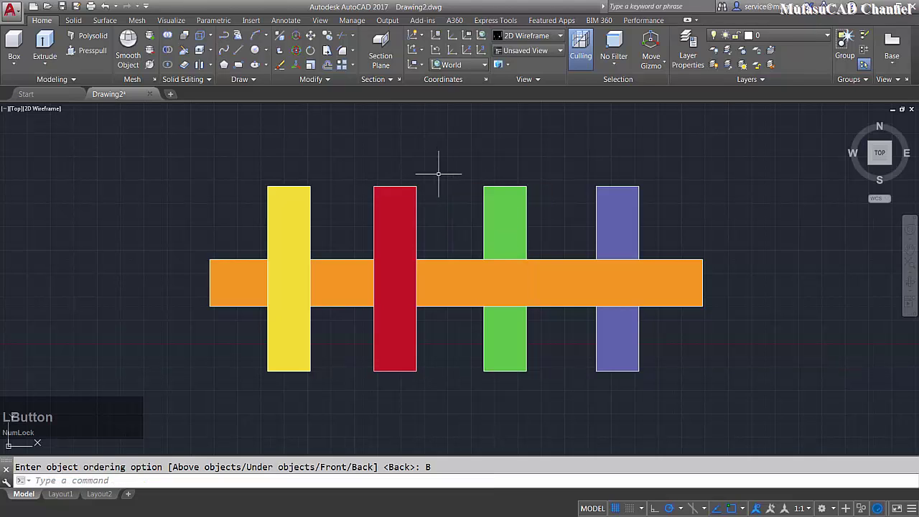
key("space")
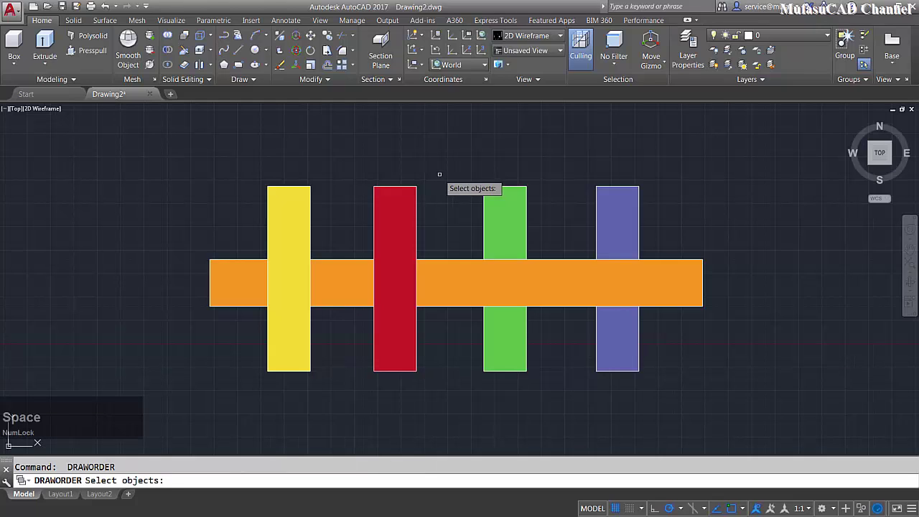